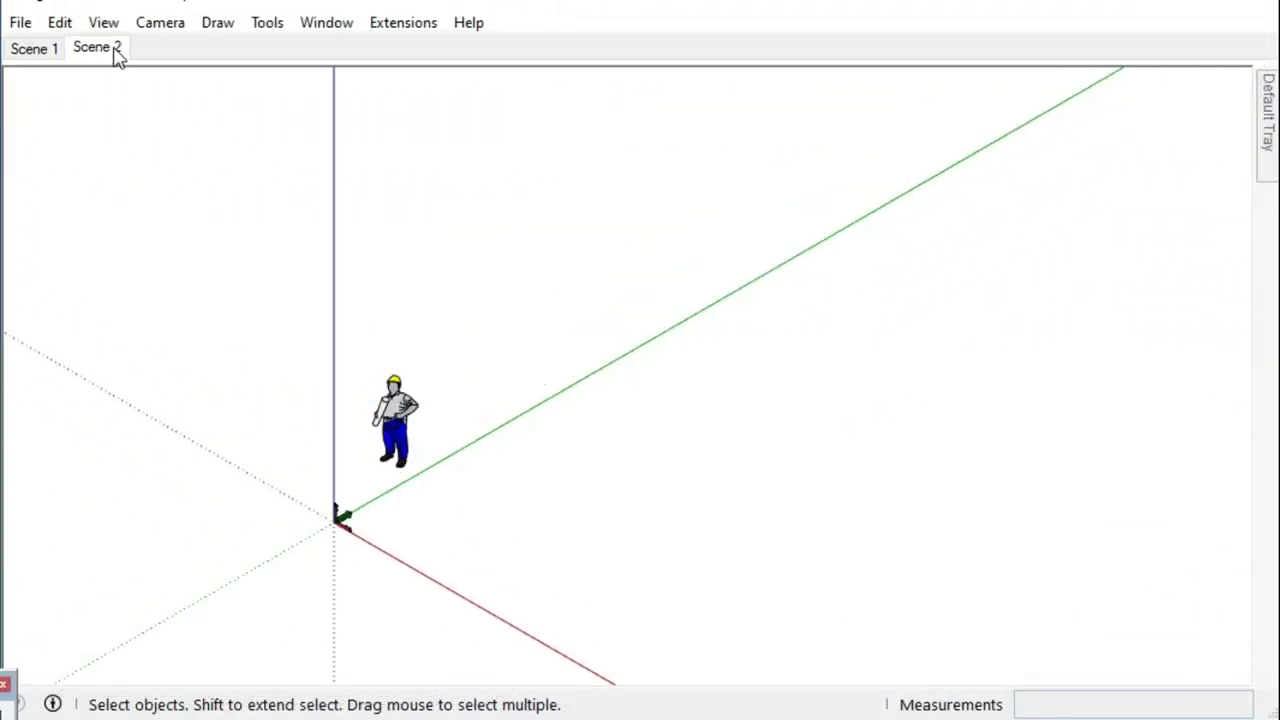
# Draw the floor rectangle from the origin by entering 15;6
pyautogui.write('15;6')
pyautogui.press('Return')
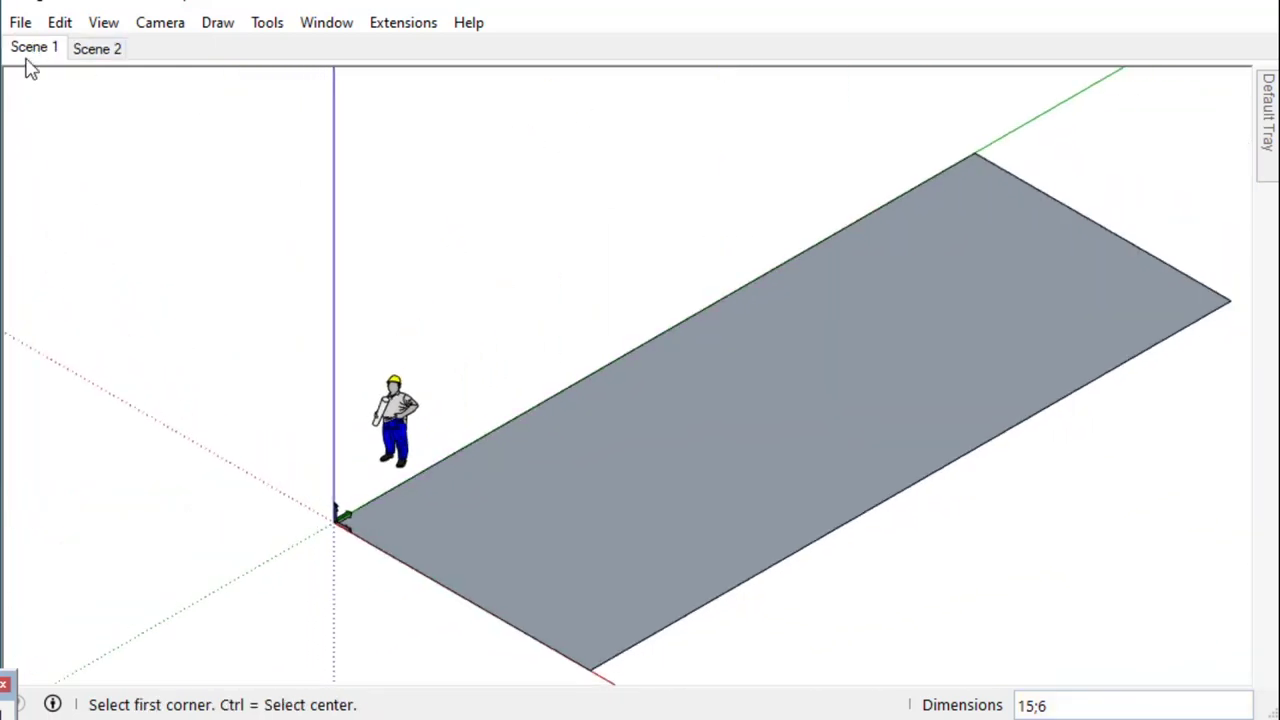
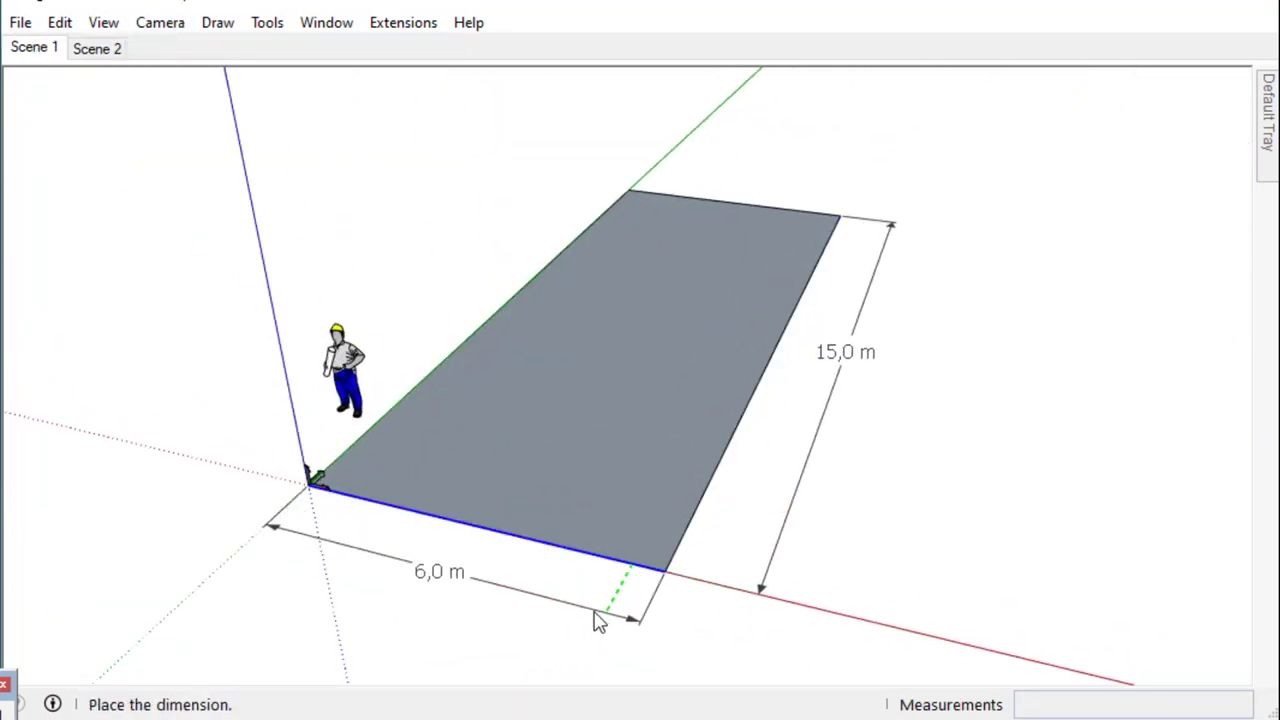
# Looking down on the floor, set Tape Measure guides at 3, 1,5 and 3 m intervals
pyautogui.middleClick(542, 522)
pyautogui.scroll(-3)
pyautogui.middleClick(571, 534)
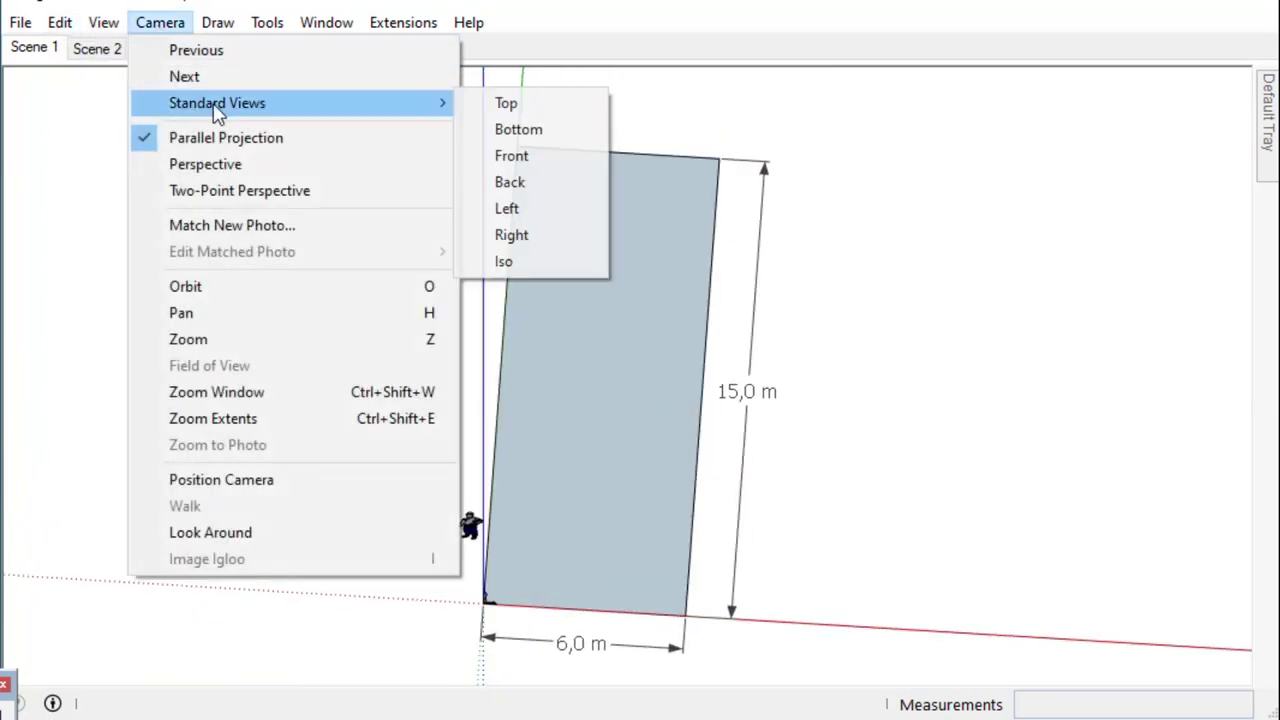
pyautogui.scroll(-3)
pyautogui.press('t')
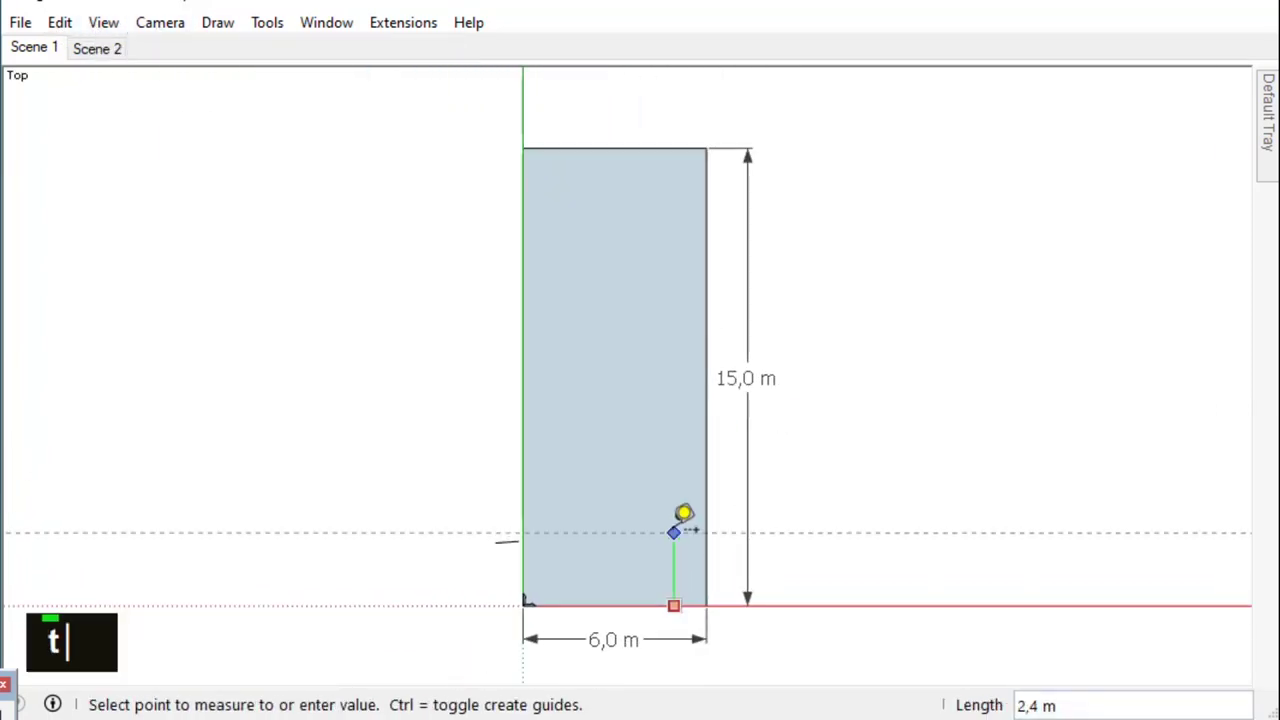
pyautogui.press('Return')
pyautogui.write('3')
pyautogui.press('Return')
pyautogui.write('1,5')
pyautogui.press('Return')
pyautogui.write('3')
pyautogui.press('Return')
# Draw the room rectangles and dividing lines along the guides, with a further 2 m guide
pyautogui.scroll(3)
pyautogui.scroll(-3)
pyautogui.scroll(3)
pyautogui.scroll(-3)
pyautogui.scroll(3)
pyautogui.press('r')
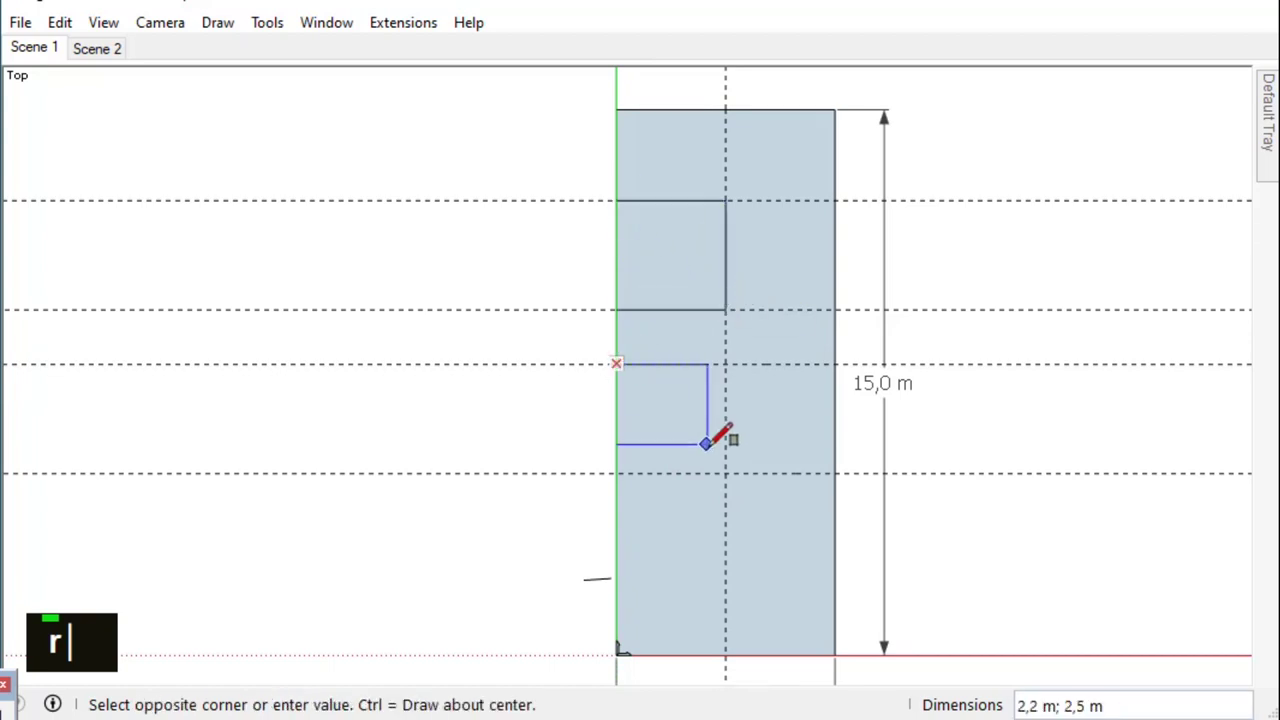
pyautogui.press('t')
pyautogui.press('2')
pyautogui.press('Return')
pyautogui.press('l')
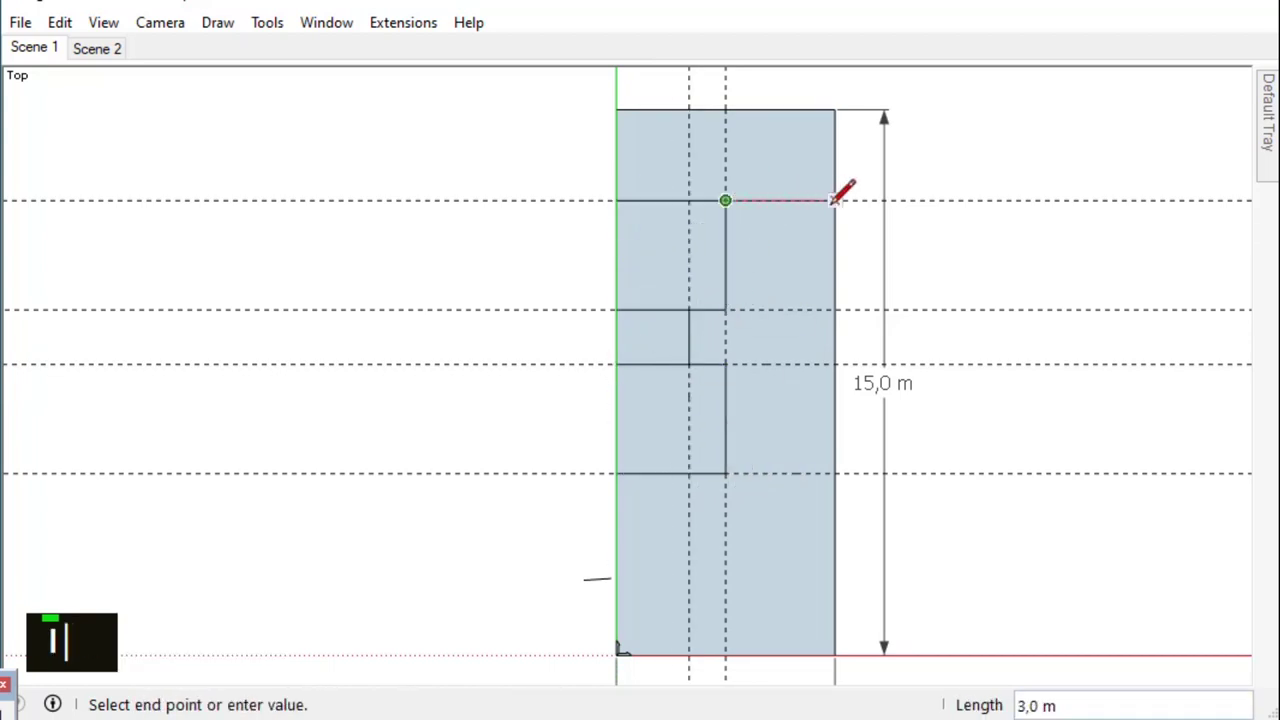
# Dimension the room segment lengths of 5, 3, 1.5, 3 and 2.5 m
pyautogui.press('e')
pyautogui.scroll(3)
pyautogui.scroll(3)
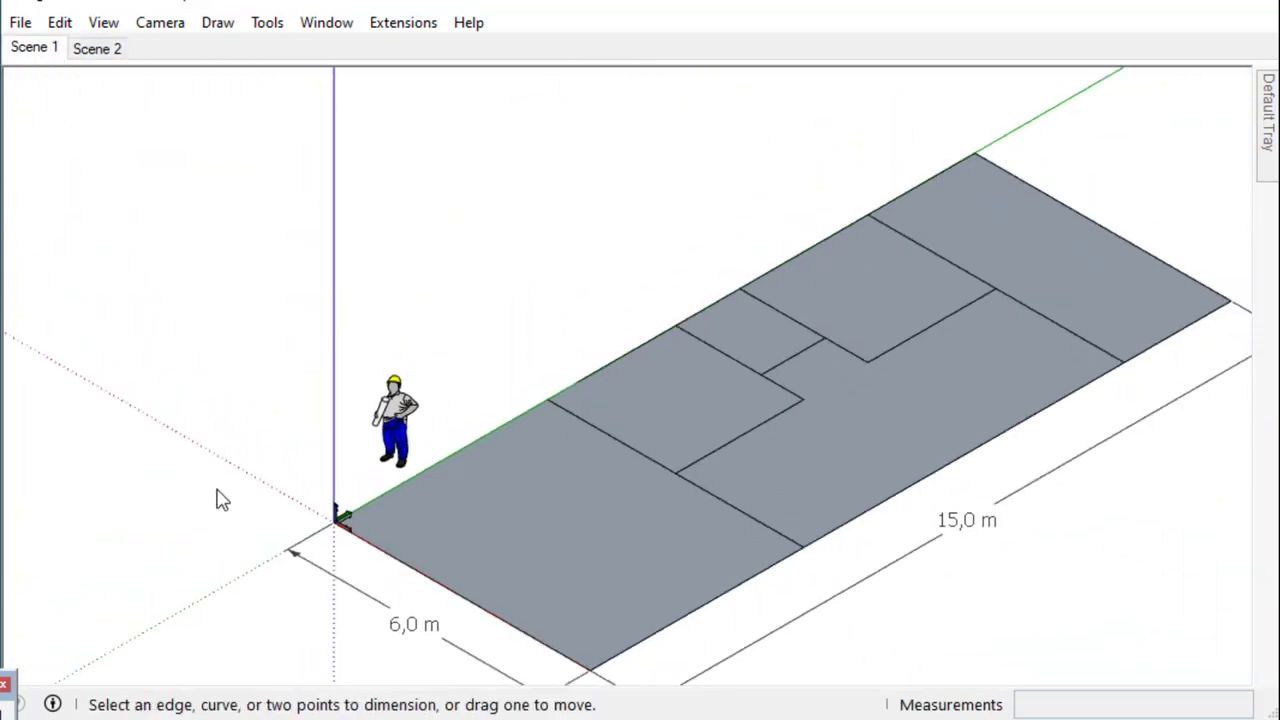
pyautogui.press('e')
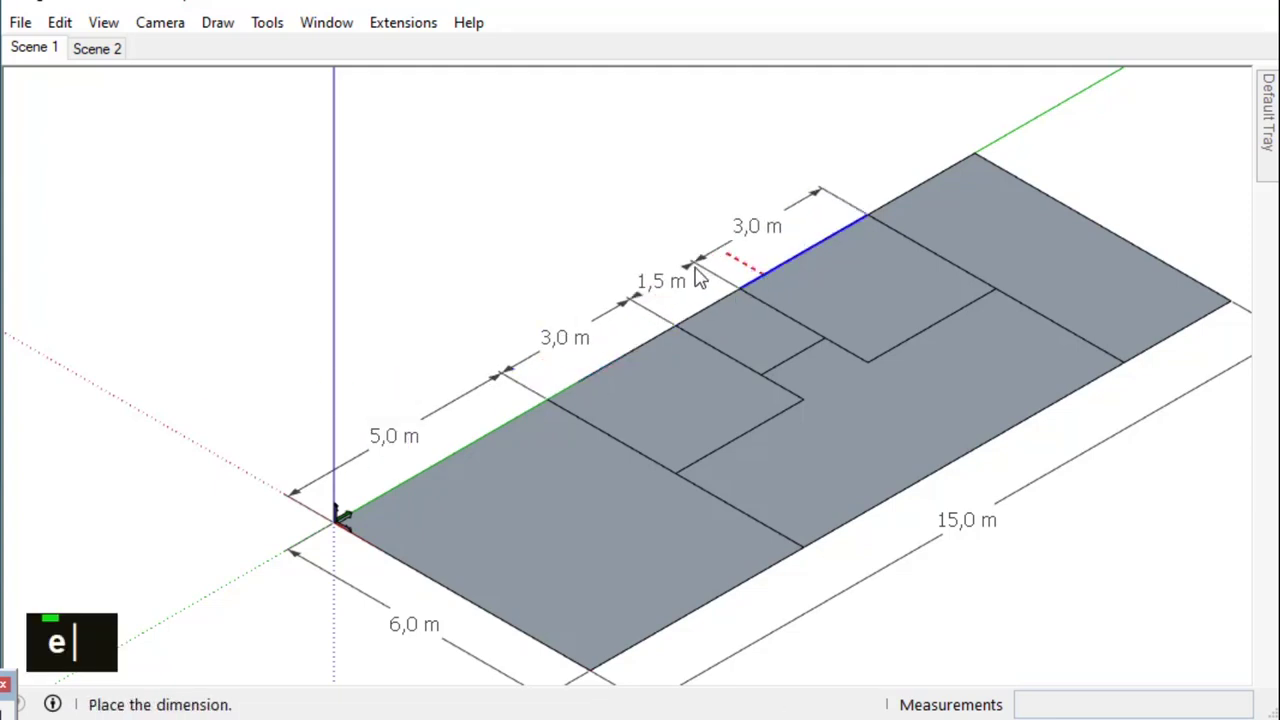
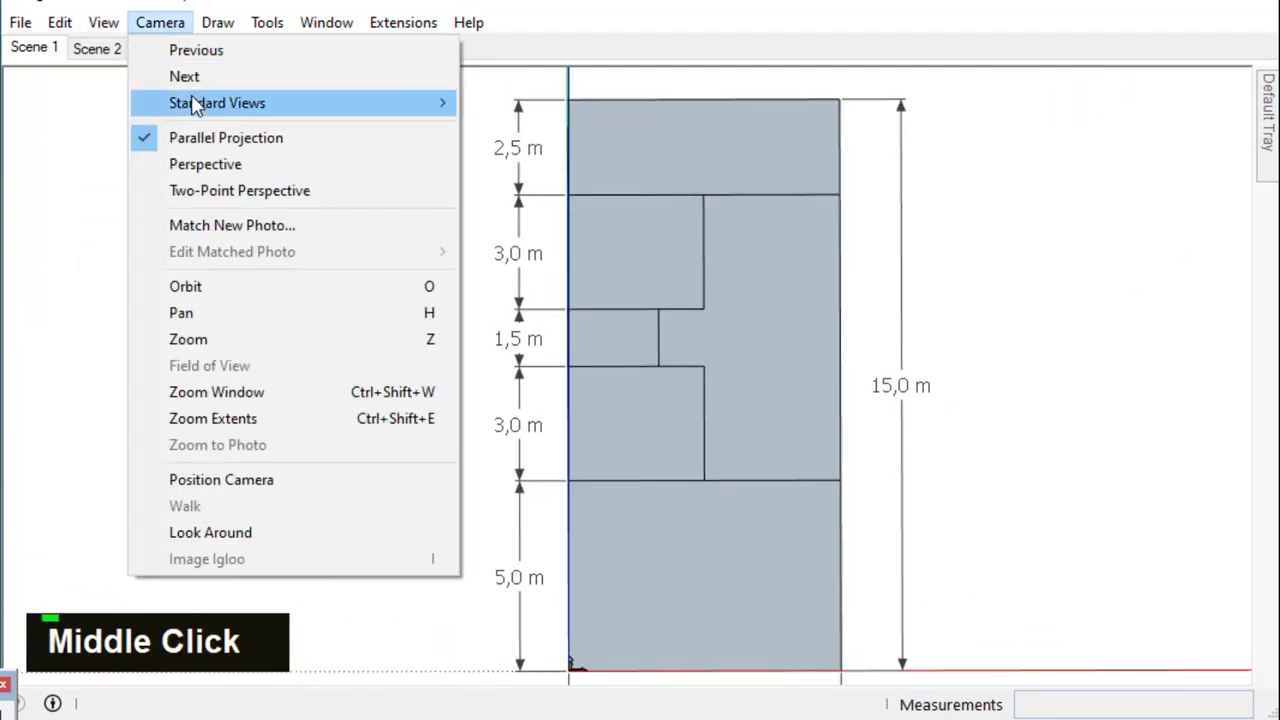
pyautogui.scroll(-3)
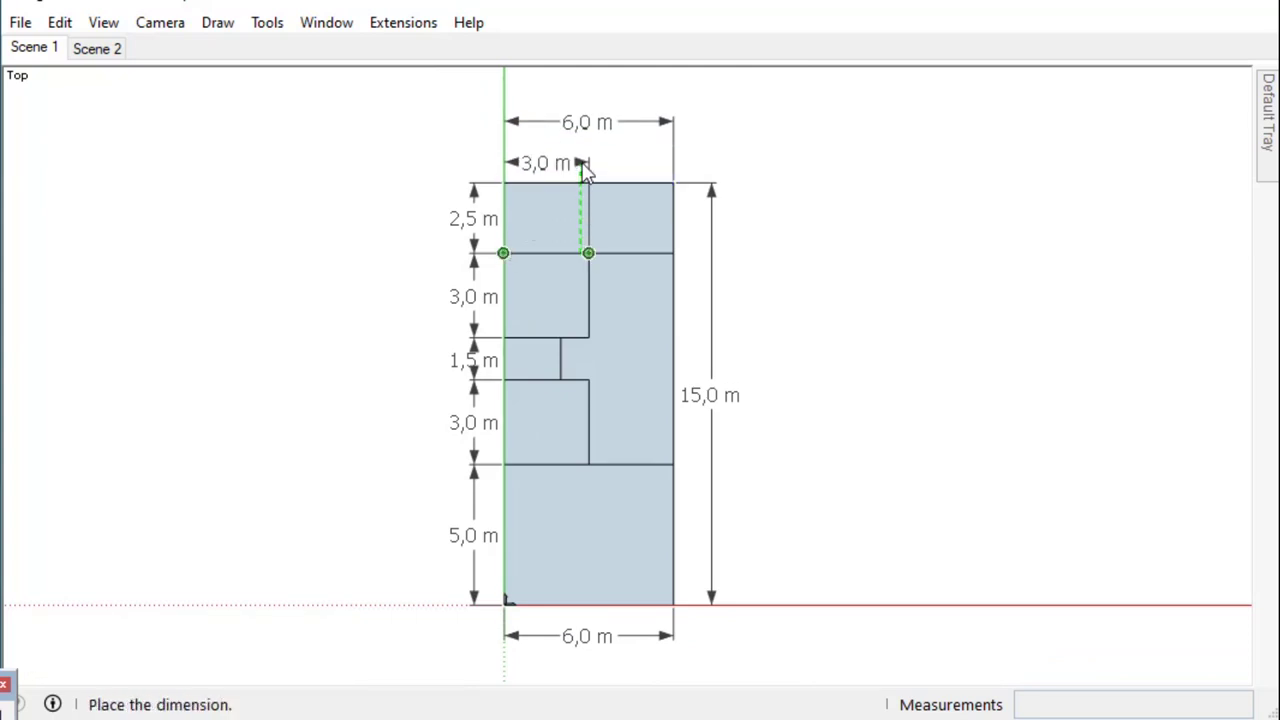